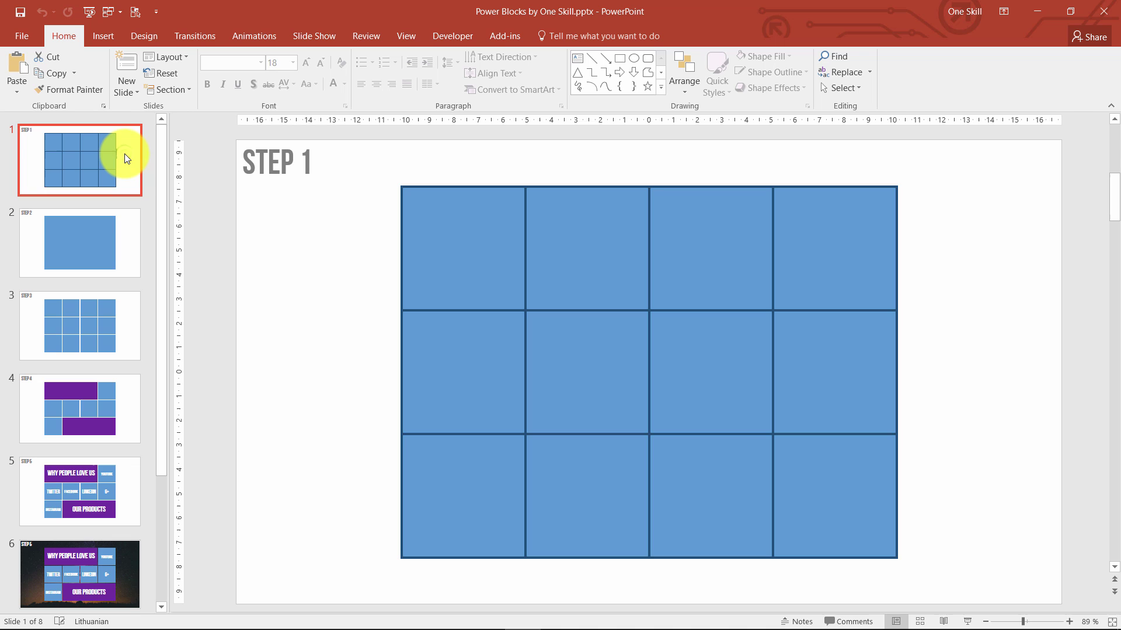
- Page from the Step 1 grid through the single block to the spaced-out Step 3 grid
key(Down)
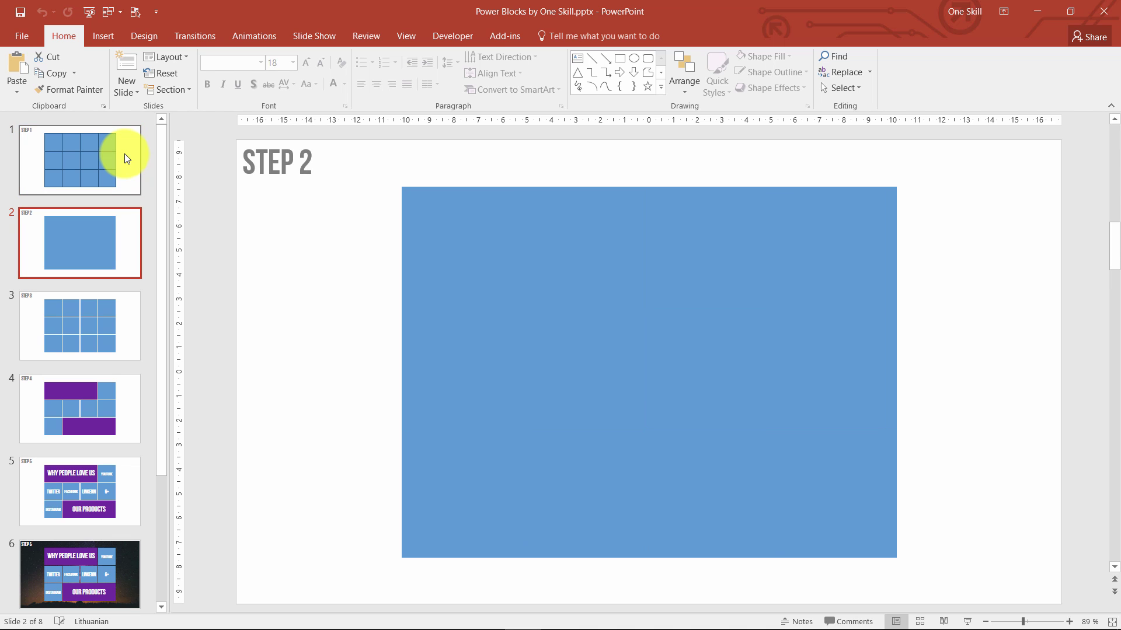
key(Down)
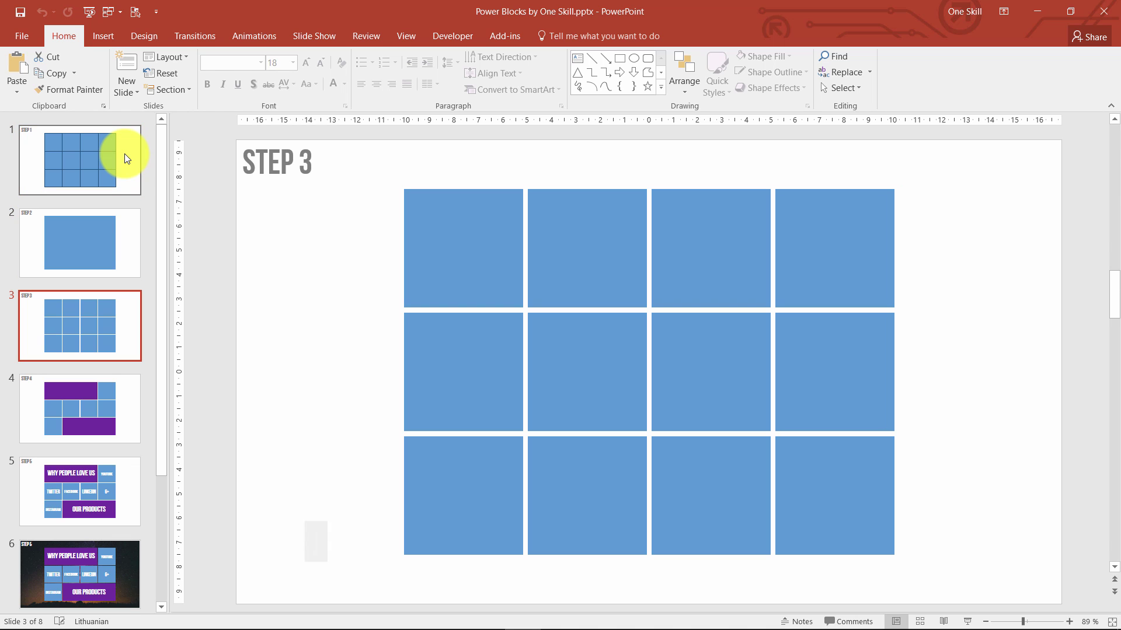
- Advance past the merged purple blocks, text labels and starry background to the dark translucent blocks slide
key(Down)
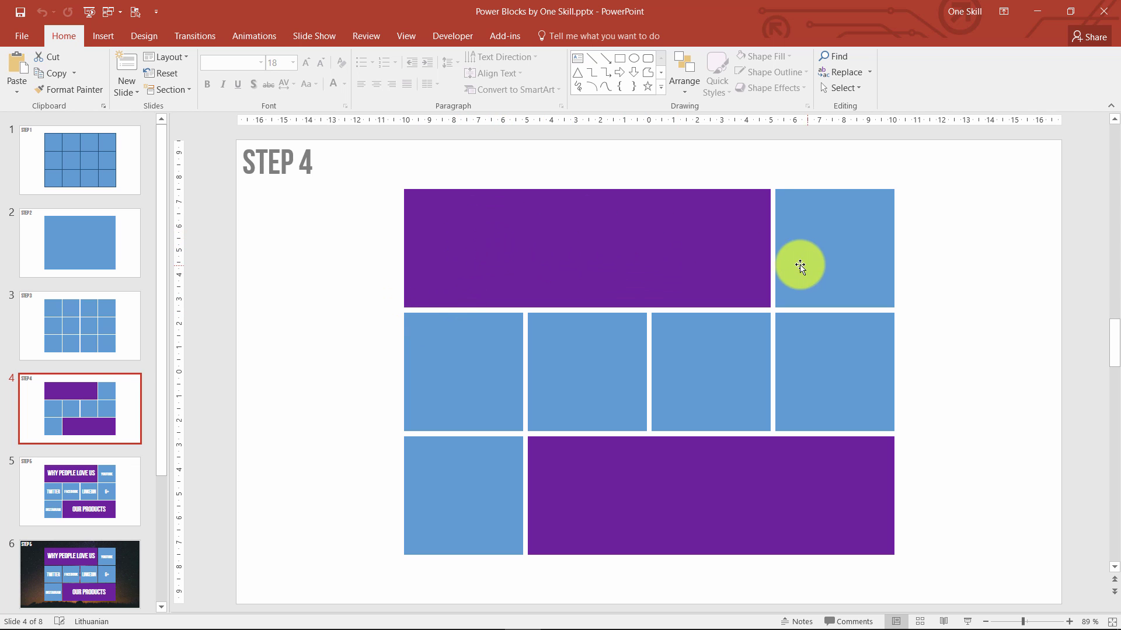
key(Down)
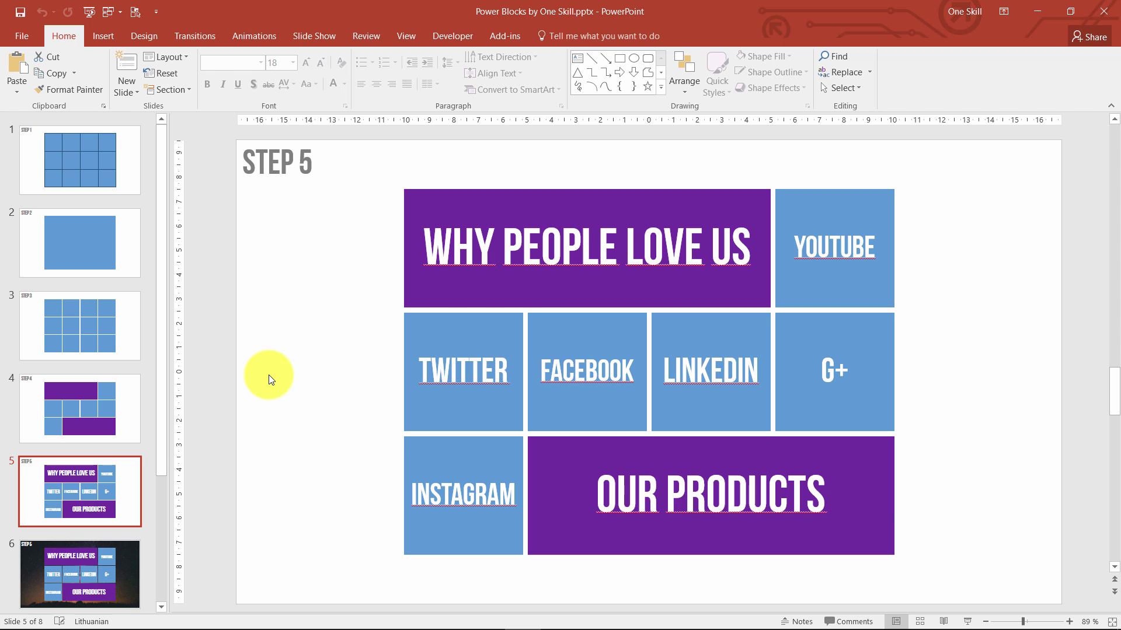
key(Down)
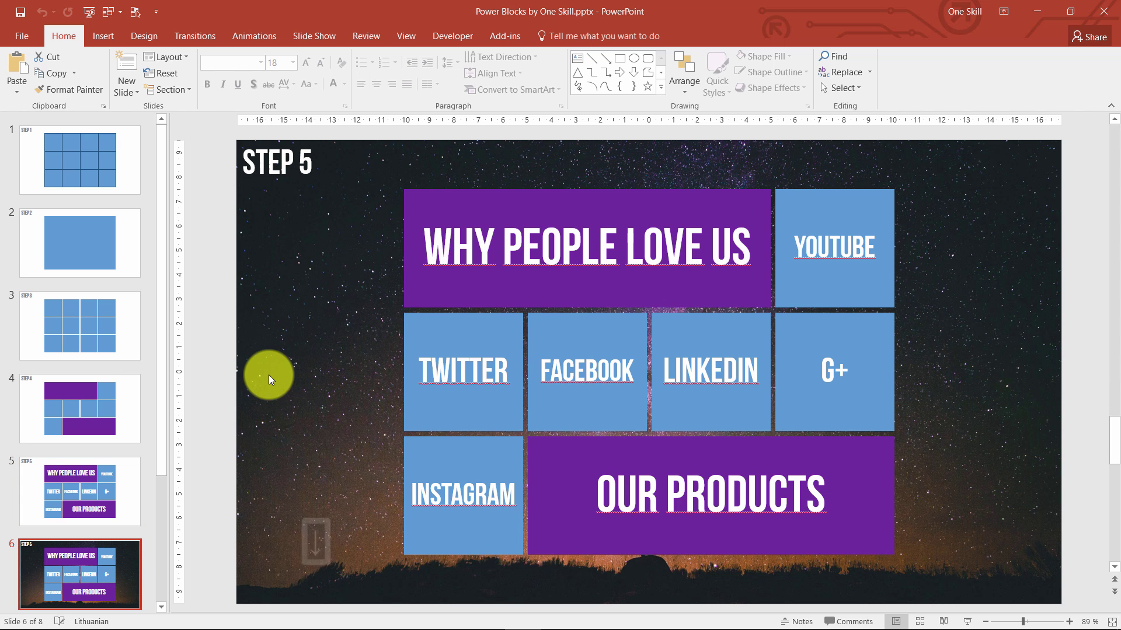
key(Down)
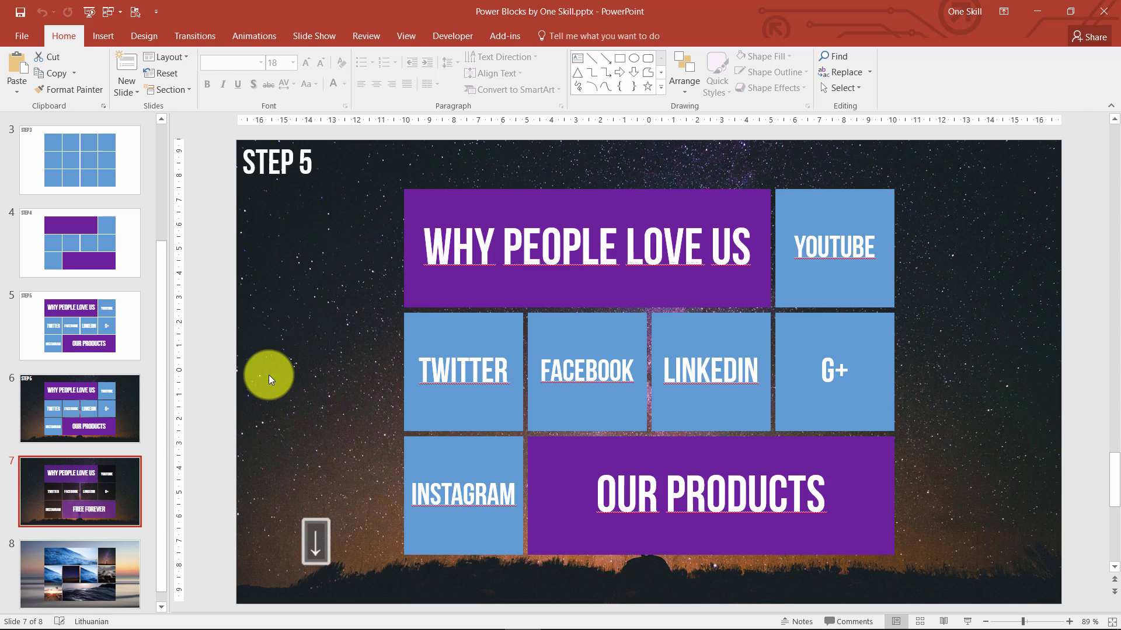